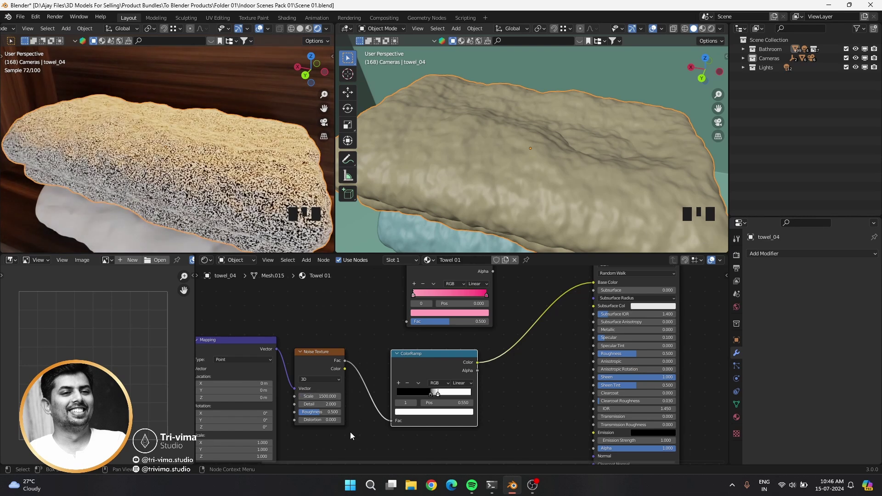
Add a Displacement node fed by the ColorRamp colour as Height and wired into the Material Output
{"action": "scroll", "scroll_direction": "down", "scroll_amount": 3}
{"action": "left_click_drag", "start_coordinate": [488, 437], "coordinate": [400, 291]}
{"action": "left_click_drag", "start_coordinate": [400, 291], "coordinate": [448, 374]}
{"action": "key", "text": "shift+a"}
{"action": "left_click", "coordinate": [743, 424]}
{"action": "scroll", "scroll_direction": "down", "scroll_amount": 3}
{"action": "left_click_drag", "start_coordinate": [837, 360], "coordinate": [661, 380]}
{"action": "scroll", "scroll_direction": "up", "scroll_amount": 3}
{"action": "left_click", "coordinate": [304, 365]}
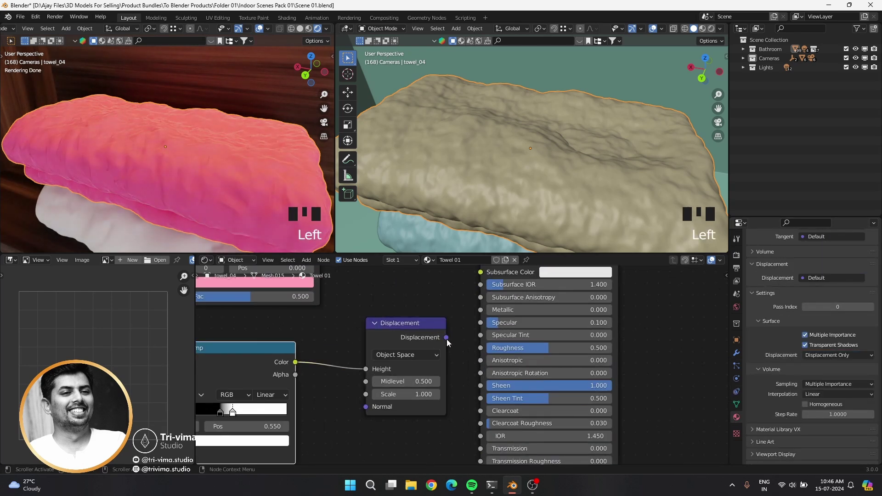
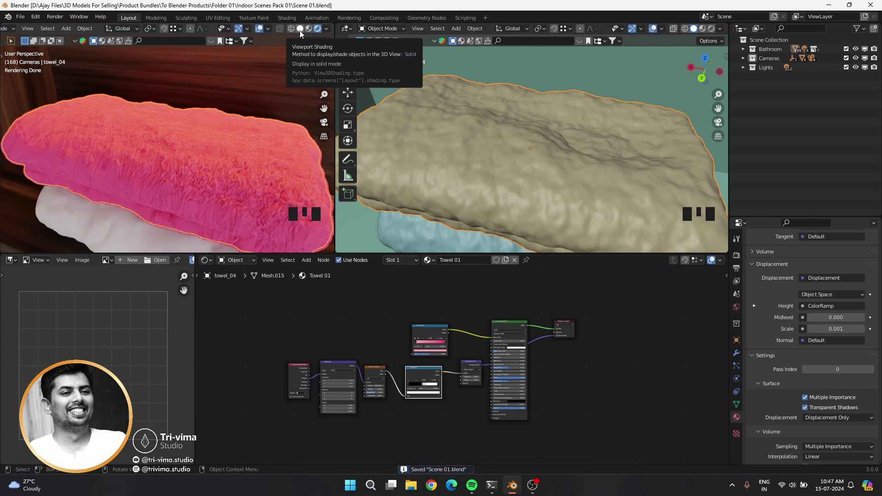
Show the viewport in Solid shading with random object colours to reveal the towel's bumps
{"action": "left_click", "coordinate": [310, 34]}
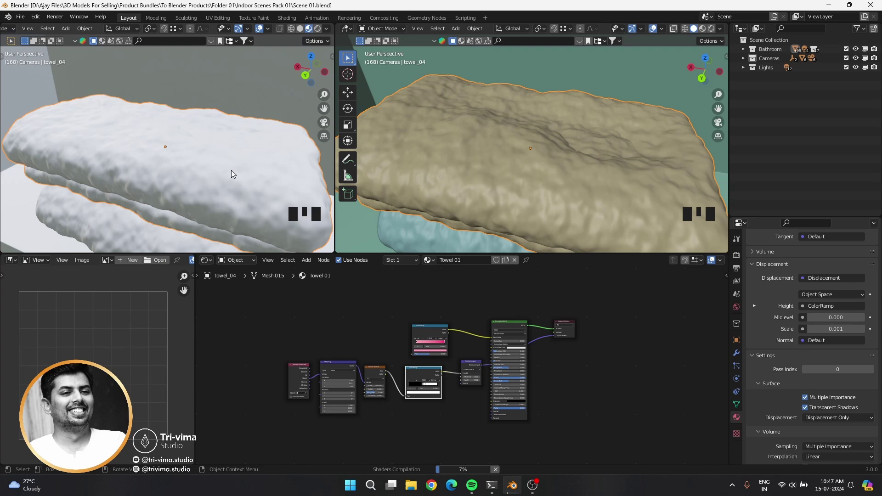
{"action": "left_click", "coordinate": [302, 31]}
{"action": "left_click_drag", "start_coordinate": [330, 32], "coordinate": [341, 159]}
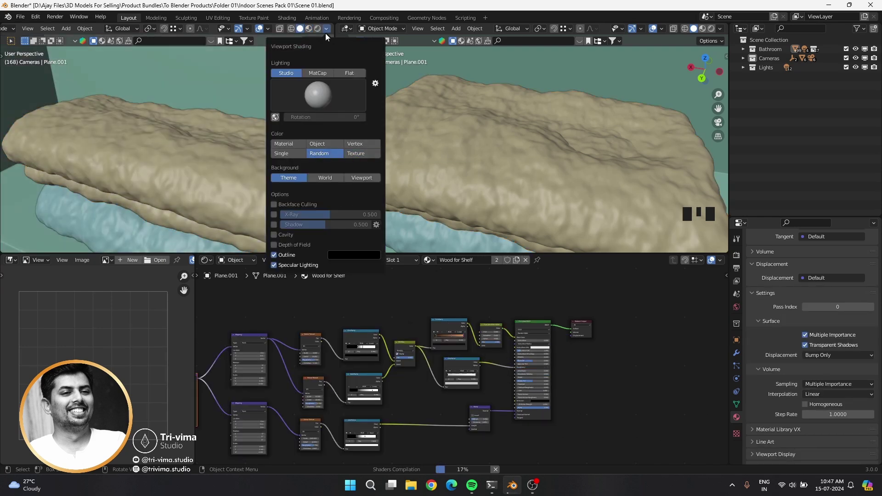
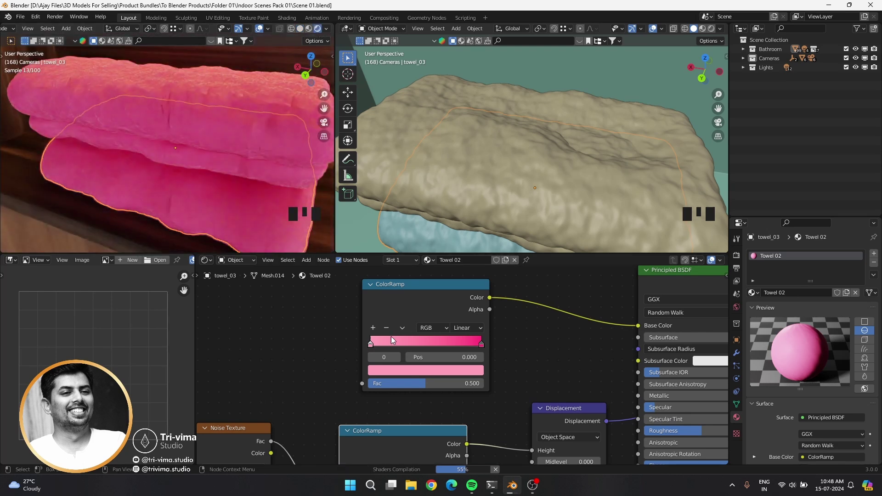
Shift the Towel 02 ramp stop colours to green and save the file
{"action": "left_click", "coordinate": [401, 306]}
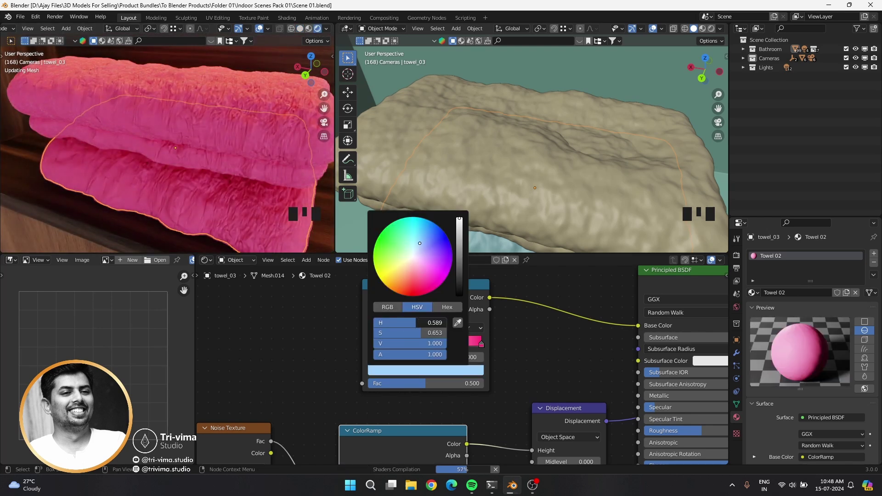
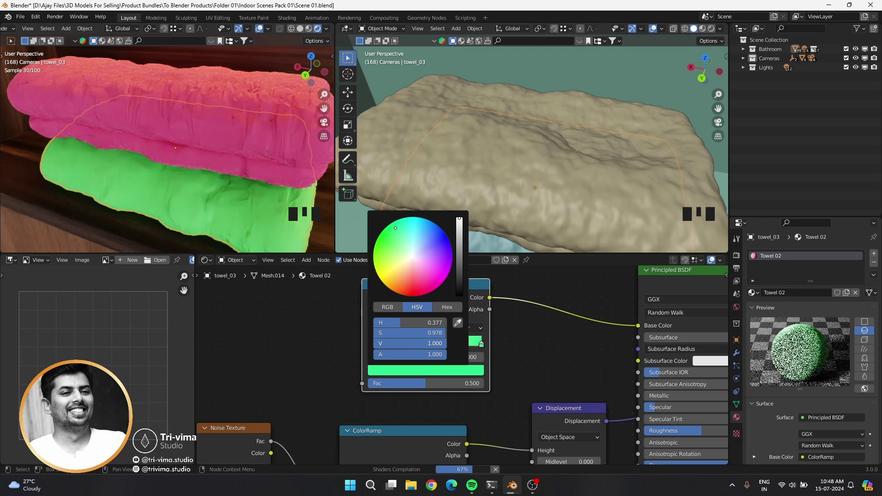
{"action": "left_click_drag", "start_coordinate": [307, 348], "coordinate": [298, 347]}
{"action": "key", "text": "ctrl+s"}
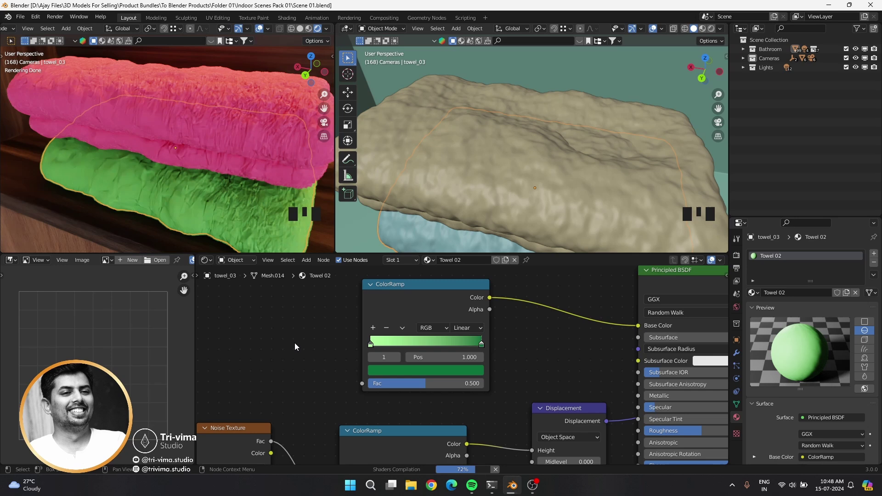
Select the towel hanging on the ring, which has no material yet
{"action": "scroll", "scroll_direction": "down", "scroll_amount": 3}
{"action": "left_click_drag", "start_coordinate": [529, 196], "coordinate": [534, 172]}
{"action": "left_click", "coordinate": [487, 348]}
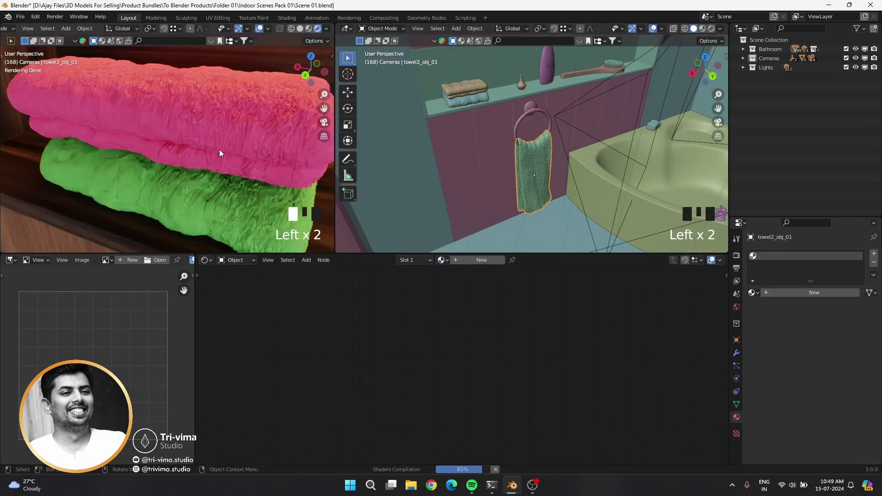
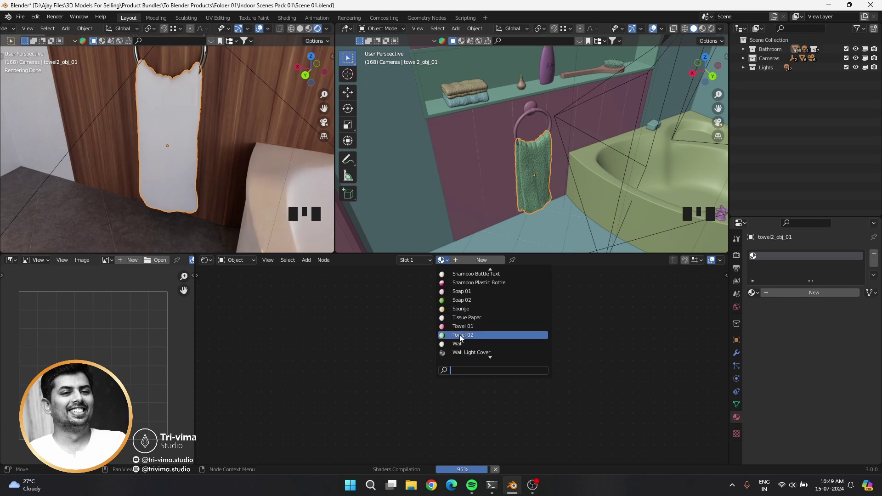
Assign Towel 02 to the hanging towel, make it a single-user Towel 03 copy and start turning its ramp light blue
{"action": "left_click_drag", "start_coordinate": [518, 264], "coordinate": [330, 348]}
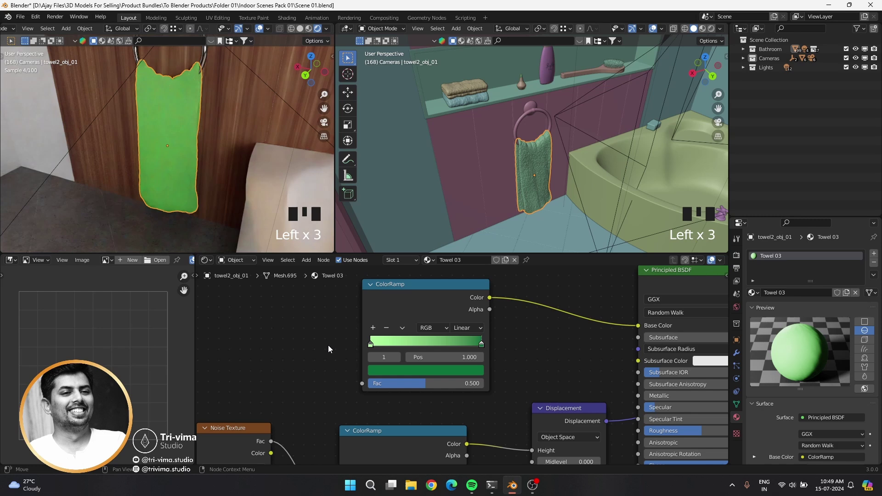
{"action": "left_click", "coordinate": [304, 33]}
{"action": "scroll", "scroll_direction": "up", "scroll_amount": 3}
{"action": "left_click", "coordinate": [738, 355]}
{"action": "left_click_drag", "start_coordinate": [855, 345], "coordinate": [505, 182]}
Fine-tune the Towel 03 ramp stop colours to light blue and save the file
{"action": "scroll", "scroll_direction": "up", "scroll_amount": 3}
{"action": "left_click_drag", "start_coordinate": [666, 32], "coordinate": [493, 201]}
{"action": "scroll", "scroll_direction": "up", "scroll_amount": 3}
{"action": "left_click_drag", "start_coordinate": [851, 271], "coordinate": [469, 189]}
{"action": "left_click_drag", "start_coordinate": [469, 189], "coordinate": [788, 258]}
{"action": "left_click_drag", "start_coordinate": [787, 259], "coordinate": [386, 332]}
{"action": "left_click_drag", "start_coordinate": [373, 347], "coordinate": [385, 361]}
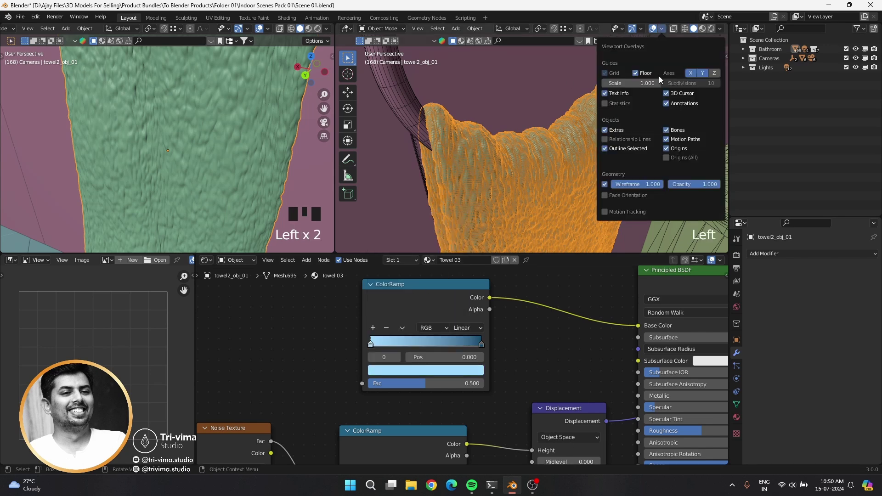
{"action": "left_click_drag", "start_coordinate": [606, 185], "coordinate": [240, 212]}
{"action": "key", "text": "ctrl+s"}
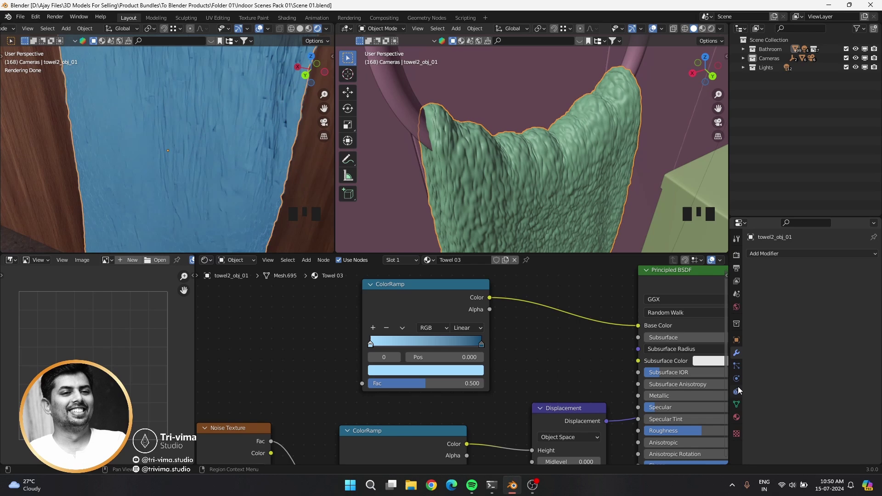
Add a Subdivision Surface modifier to the hanging towel with viewport level 1
{"action": "left_click", "coordinate": [736, 345]}
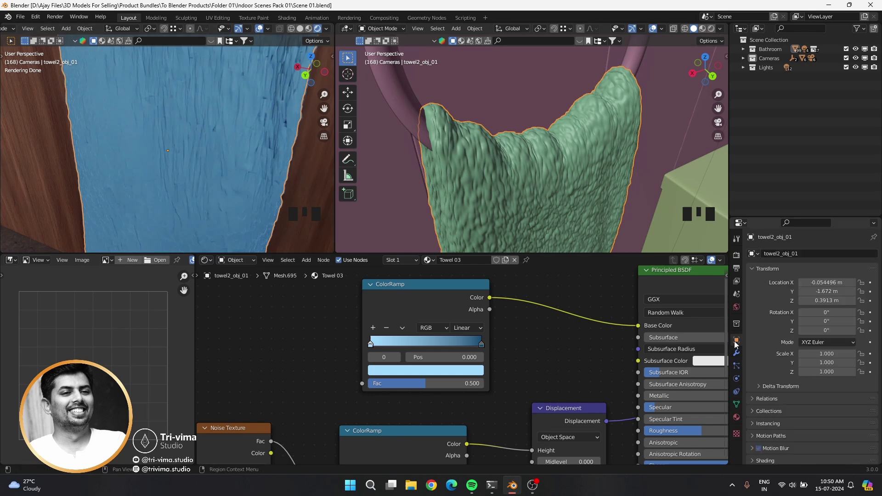
{"action": "left_click", "coordinate": [737, 345]}
{"action": "left_click_drag", "start_coordinate": [200, 169], "coordinate": [736, 358]}
{"action": "left_click_drag", "start_coordinate": [736, 358], "coordinate": [711, 53]}
{"action": "key", "text": "n"}
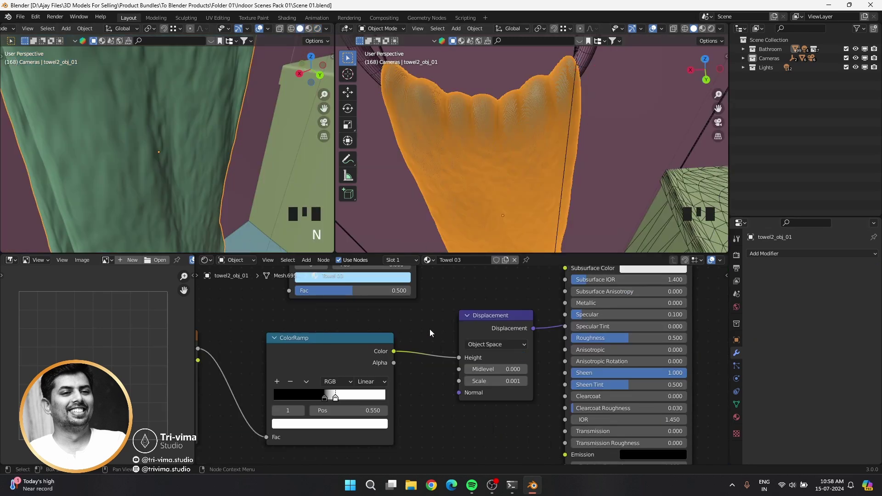
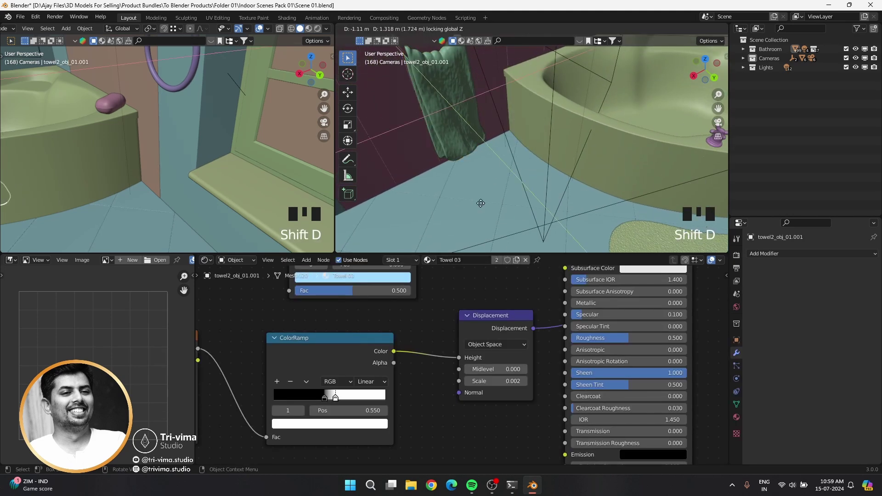
Duplicate the hanging towel and move the copy toward the towel ring by the window
{"action": "key", "text": "r"}
{"action": "middle_click", "coordinate": [618, 206]}
{"action": "key", "text": "shift+r"}
{"action": "key", "text": "KP_1"}
{"action": "key", "text": "KP_0"}
{"action": "key", "text": "KP_Decimal"}
{"action": "left_click_drag", "start_coordinate": [665, 174], "coordinate": [558, 189]}
After undoing misplaced moves, lower the duplicate towel onto the ring and confirm its position
{"action": "key", "text": "r"}
{"action": "key", "text": "ctrl+z"}
{"action": "key", "text": "ctrl+z"}
{"action": "key", "text": "r"}
{"action": "key", "text": "ctrl+z"}
{"action": "key", "text": "r"}
{"action": "left_click_drag", "start_coordinate": [564, 175], "coordinate": [500, 204]}
{"action": "key", "text": "g"}
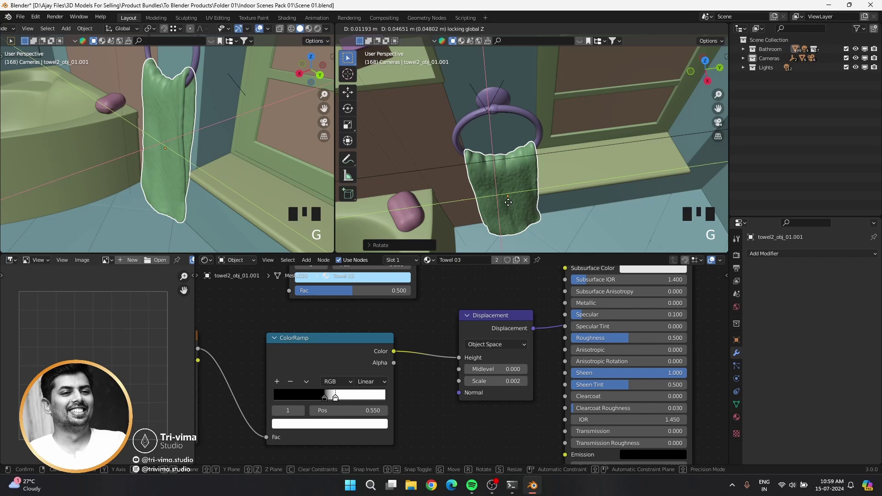
Orbit the view around the hanging towel to inspect its folds
{"action": "left_click_drag", "start_coordinate": [501, 192], "coordinate": [499, 160]}
{"action": "scroll", "scroll_direction": "up", "scroll_amount": 3}
{"action": "left_click_drag", "start_coordinate": [492, 165], "coordinate": [536, 159]}
{"action": "key", "text": "g"}
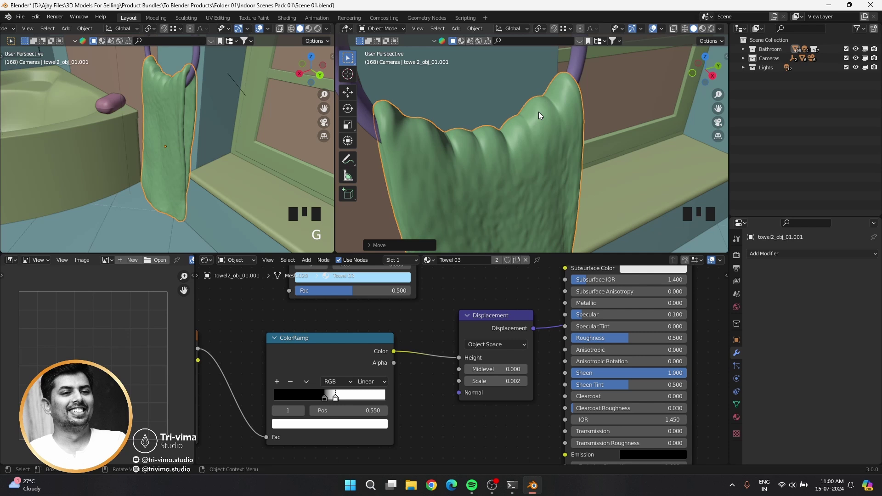
{"action": "scroll", "scroll_direction": "down", "scroll_amount": 3}
Darken the duplicate towel's Towel 04 ramp stops to warm tan tones
{"action": "left_click_drag", "start_coordinate": [520, 263], "coordinate": [436, 315]}
{"action": "middle_click", "coordinate": [436, 315]}
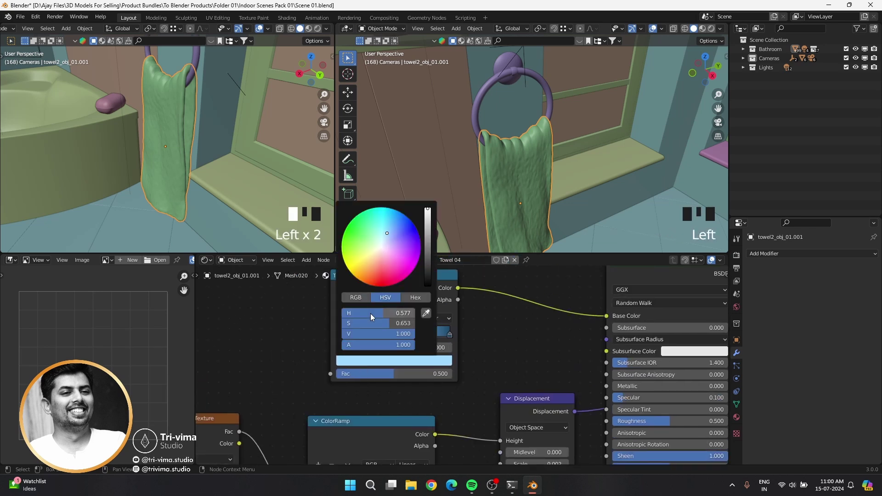
{"action": "left_click_drag", "start_coordinate": [452, 340], "coordinate": [395, 366]}
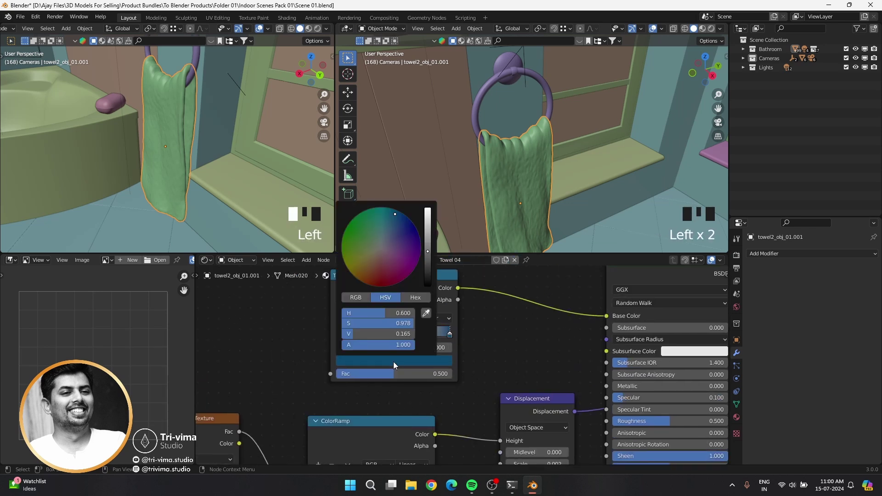
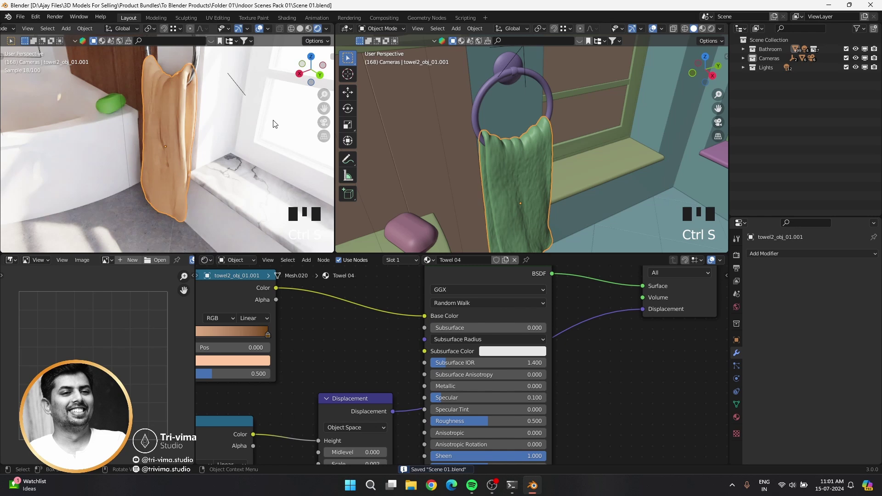
{"action": "left_click_drag", "start_coordinate": [539, 206], "coordinate": [573, 208]}
{"action": "scroll", "scroll_direction": "down", "scroll_amount": 3}
{"action": "left_click_drag", "start_coordinate": [748, 60], "coordinate": [752, 66]}
Look through each scene camera from Camera 01 to Camera 06 in turn
{"action": "left_click", "coordinate": [809, 108]}
{"action": "key", "text": "KP_0"}
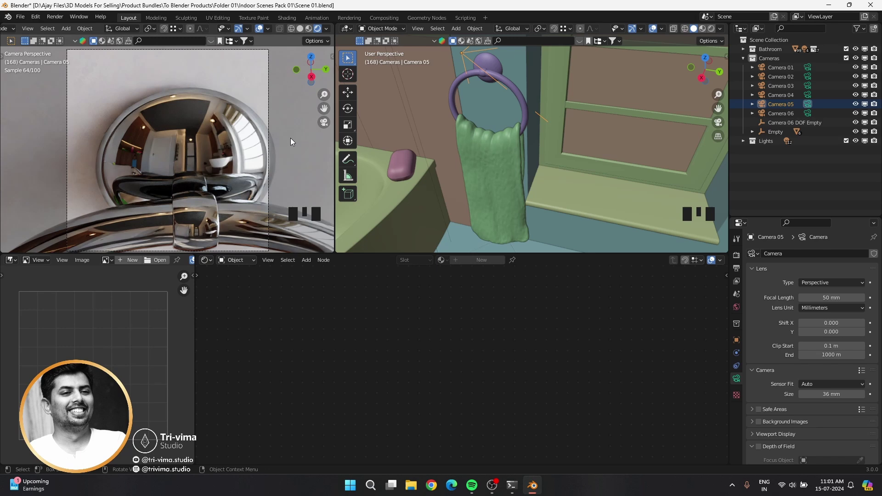
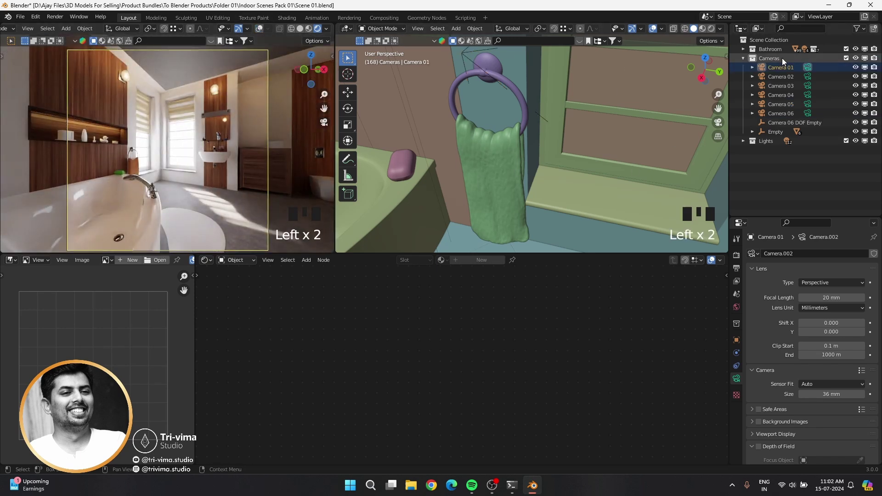
{"action": "left_click", "coordinate": [810, 82]}
{"action": "left_click", "coordinate": [810, 88]}
{"action": "left_click", "coordinate": [809, 96]}
{"action": "left_click", "coordinate": [812, 107]}
{"action": "left_click", "coordinate": [811, 117]}
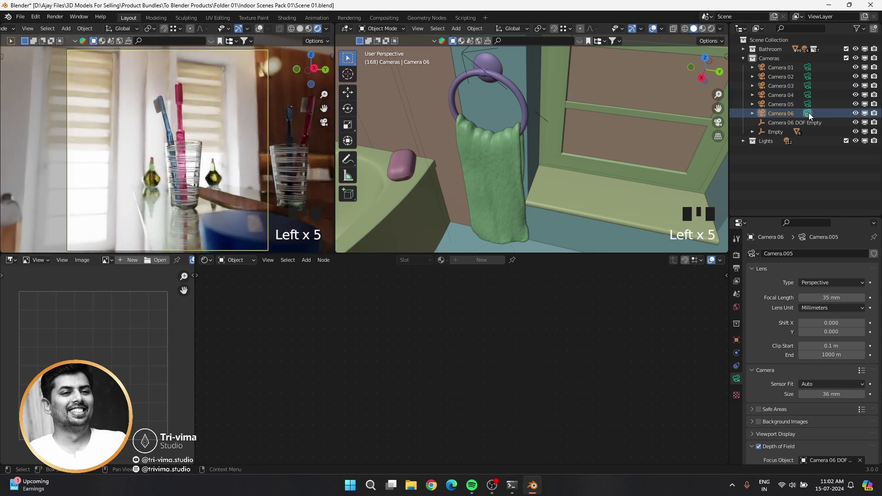
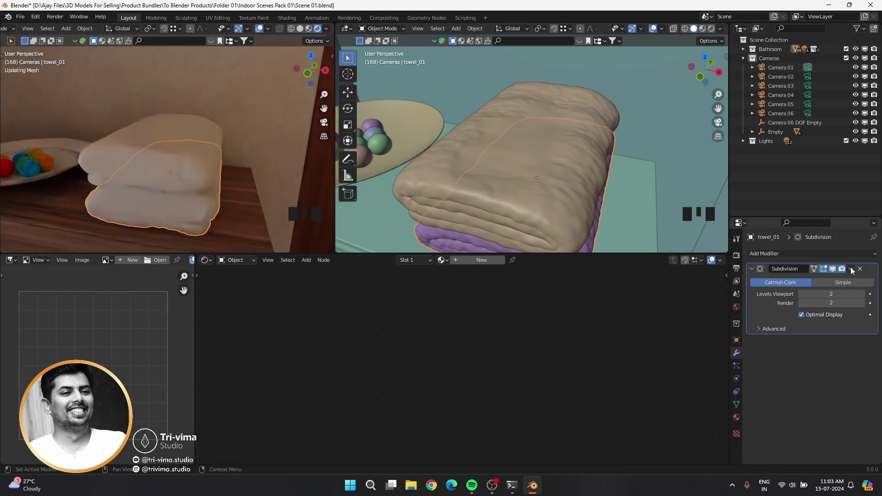
Remove the Subdivision Surface modifier from the towel again
{"action": "left_click_drag", "start_coordinate": [852, 269], "coordinate": [814, 284]}
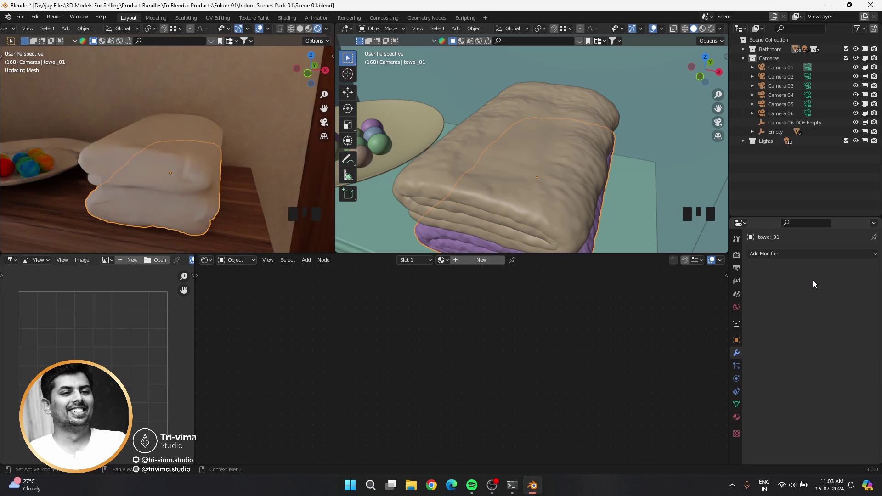
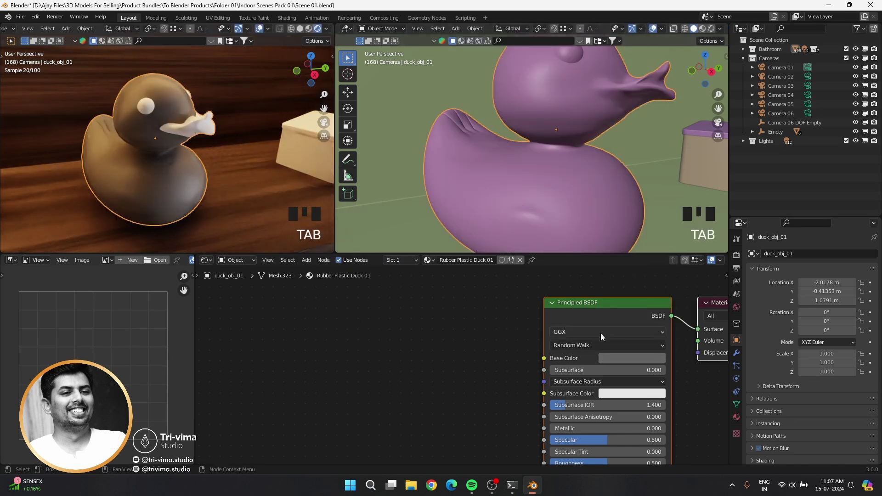
Set the Rubber Plastic Duck 01 base colour to warm yellow
{"action": "left_click_drag", "start_coordinate": [416, 264], "coordinate": [359, 293]}
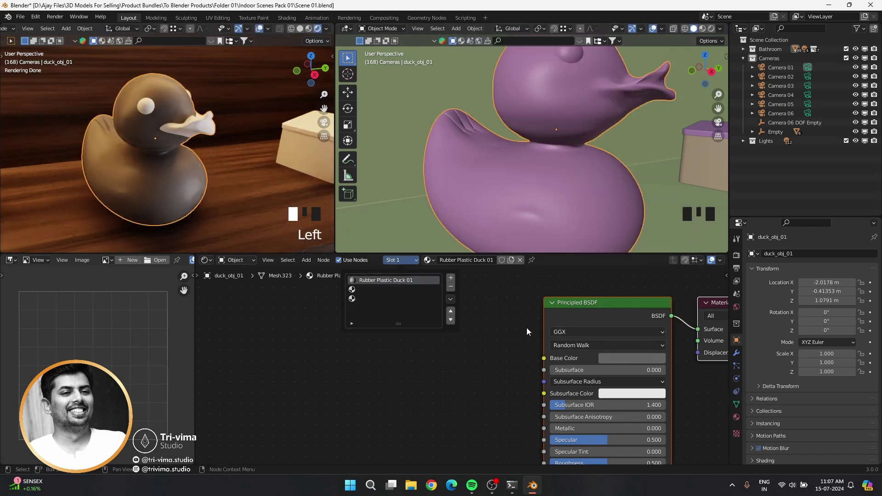
{"action": "left_click_drag", "start_coordinate": [618, 362], "coordinate": [692, 268]}
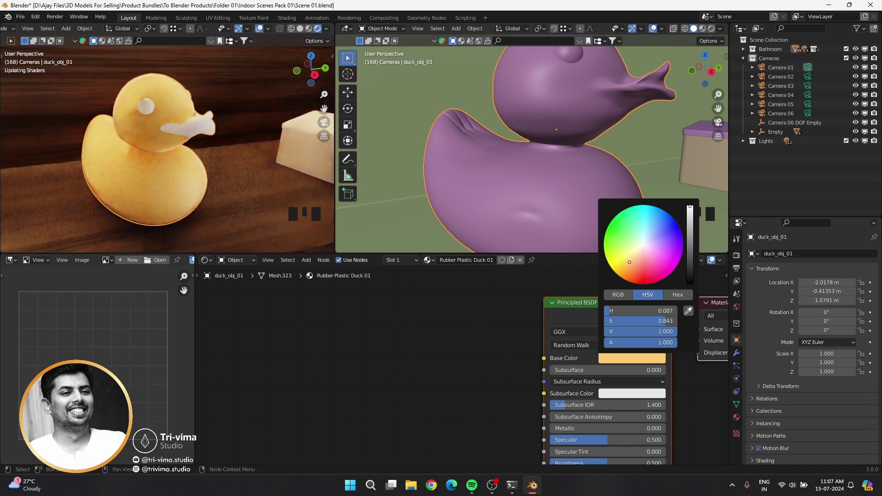
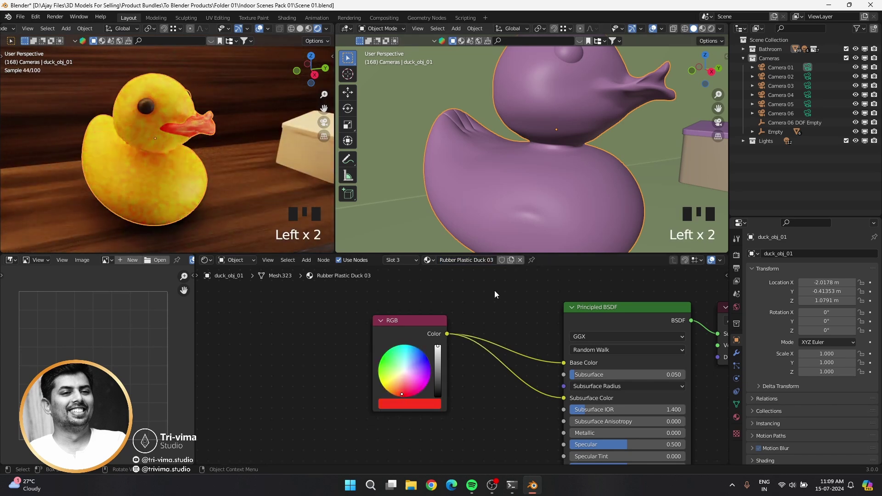
Save the file, then select the glycerine soap box and frame the view on it
{"action": "key", "text": "ctrl+s"}
{"action": "left_click_drag", "start_coordinate": [117, 202], "coordinate": [173, 172]}
{"action": "scroll", "scroll_direction": "down", "scroll_amount": 3}
{"action": "left_click", "coordinate": [154, 162]}
{"action": "key", "text": "KP_Decimal"}
{"action": "left_click_drag", "start_coordinate": [530, 152], "coordinate": [539, 175]}
{"action": "scroll", "scroll_direction": "down", "scroll_amount": 3}
{"action": "left_click_drag", "start_coordinate": [535, 184], "coordinate": [527, 178]}
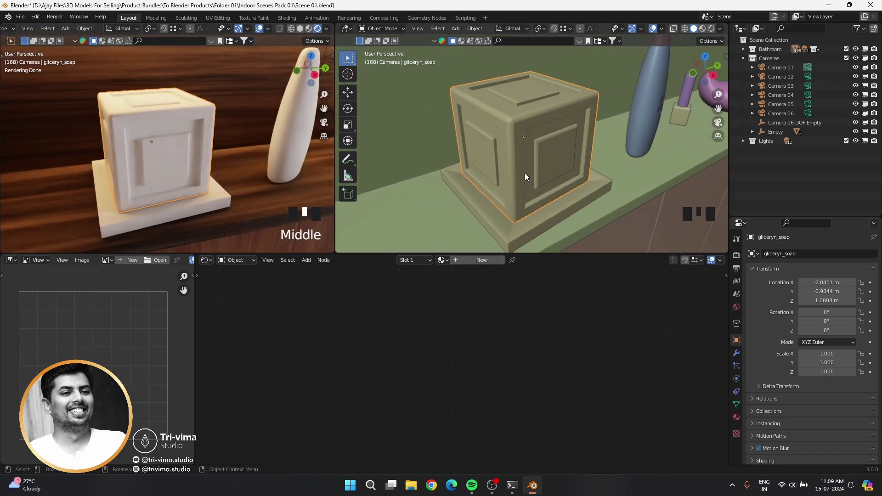
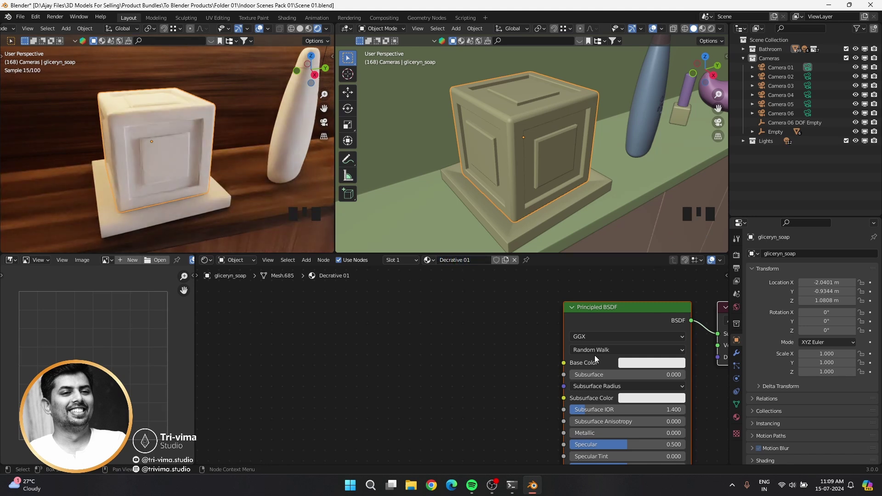
Feed a ColorRamp with a white stop into the soap box's Base Color for pale panels
{"action": "key", "text": "shift+a"}
{"action": "left_click_drag", "start_coordinate": [406, 377], "coordinate": [389, 408]}
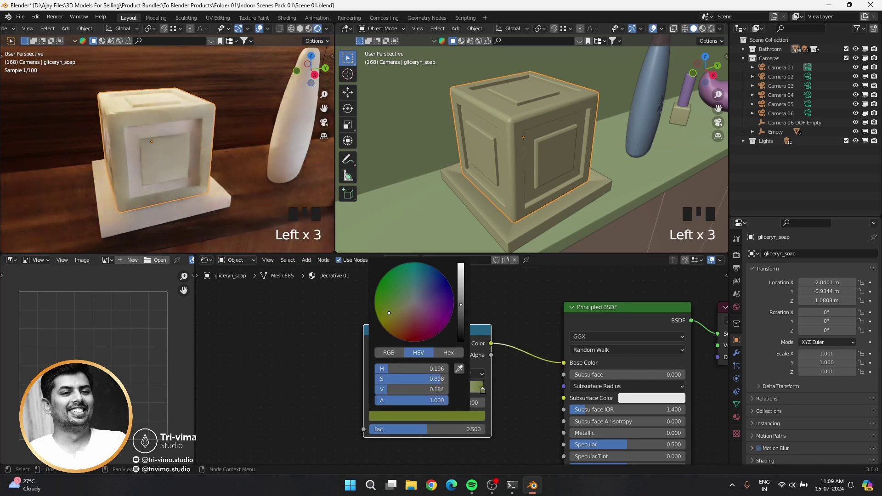
{"action": "left_click_drag", "start_coordinate": [375, 395], "coordinate": [385, 420]}
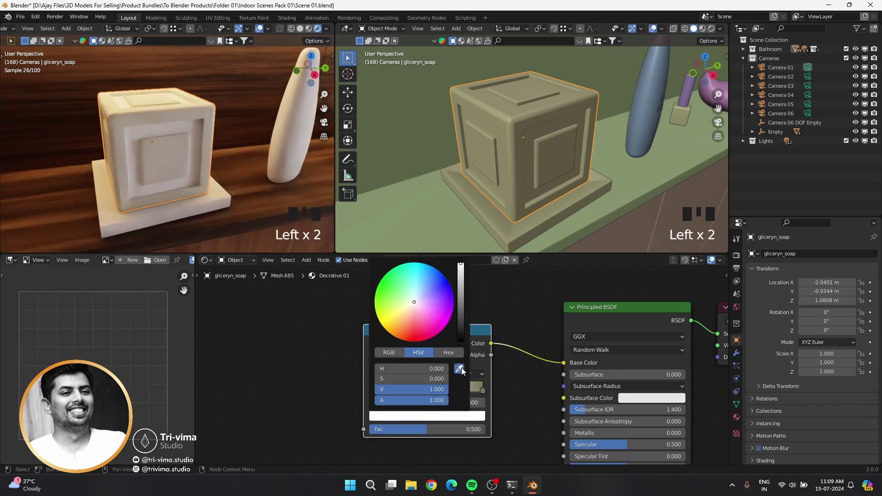
{"action": "left_click", "coordinate": [419, 421]}
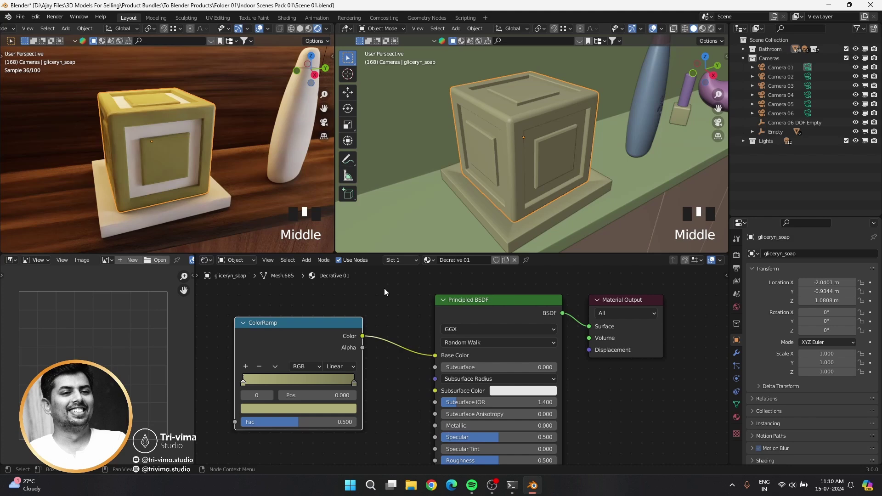
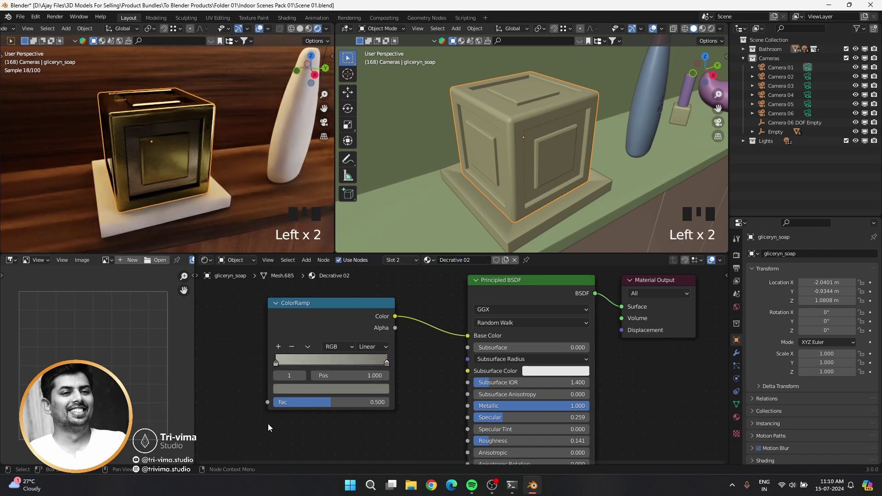
Make the Decorative 02 trim shiny metallic gold by lowering its specular and roughness
{"action": "left_click", "coordinate": [278, 367]}
{"action": "left_click_drag", "start_coordinate": [390, 365], "coordinate": [346, 389]}
{"action": "left_click_drag", "start_coordinate": [504, 438], "coordinate": [413, 449]}
Give the tray's shared Decorative 02 material a cream ramp with roughness 0.195
{"action": "left_click", "coordinate": [174, 213]}
{"action": "left_click_drag", "start_coordinate": [442, 264], "coordinate": [245, 433]}
{"action": "left_click_drag", "start_coordinate": [433, 264], "coordinate": [240, 199]}
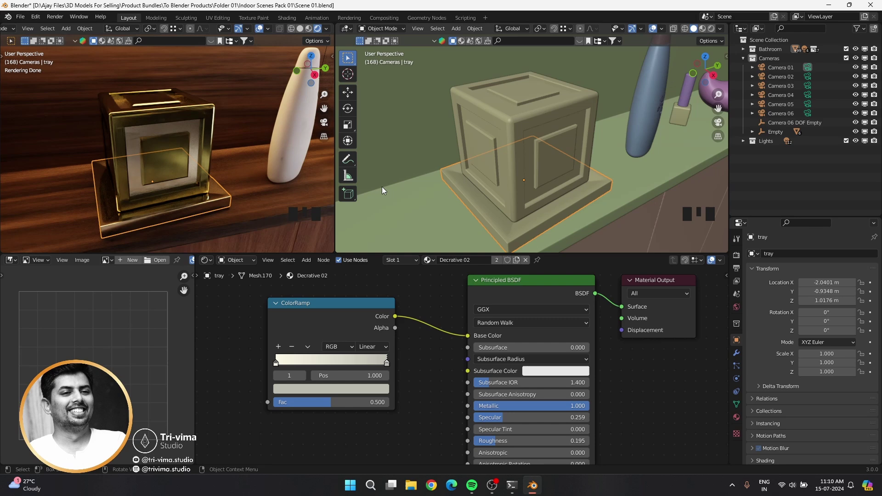
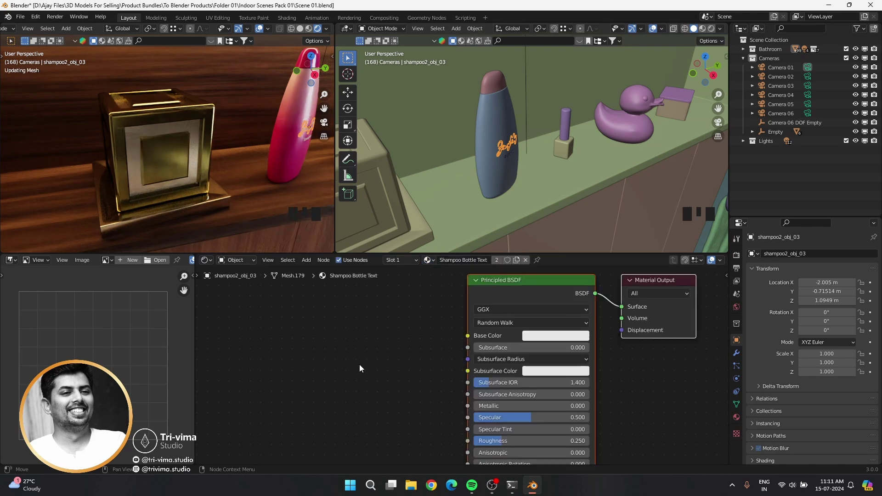
Frame the shampoo bottle's brand text, then select nail_polish_obj_01 to show its default material
{"action": "left_click_drag", "start_coordinate": [278, 174], "coordinate": [515, 164]}
{"action": "scroll", "scroll_direction": "up", "scroll_amount": 3}
{"action": "left_click", "coordinate": [530, 191]}
{"action": "key", "text": "ctrl+j"}
{"action": "left_click", "coordinate": [417, 264]}
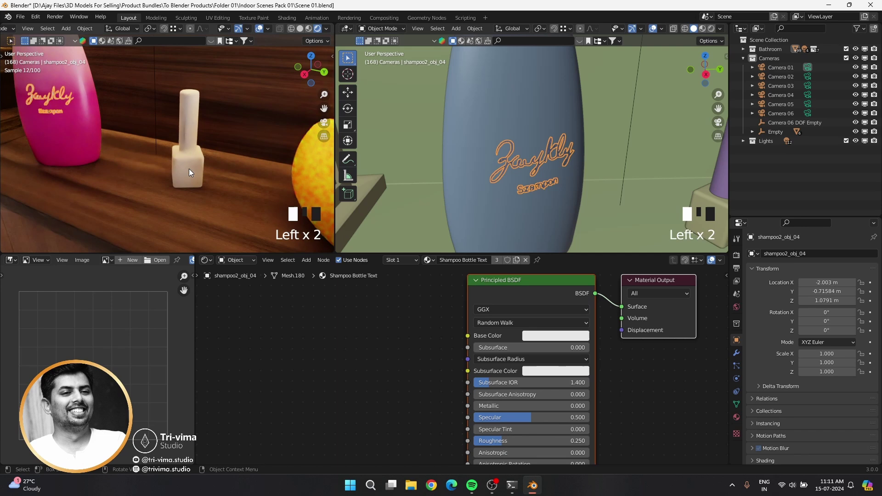
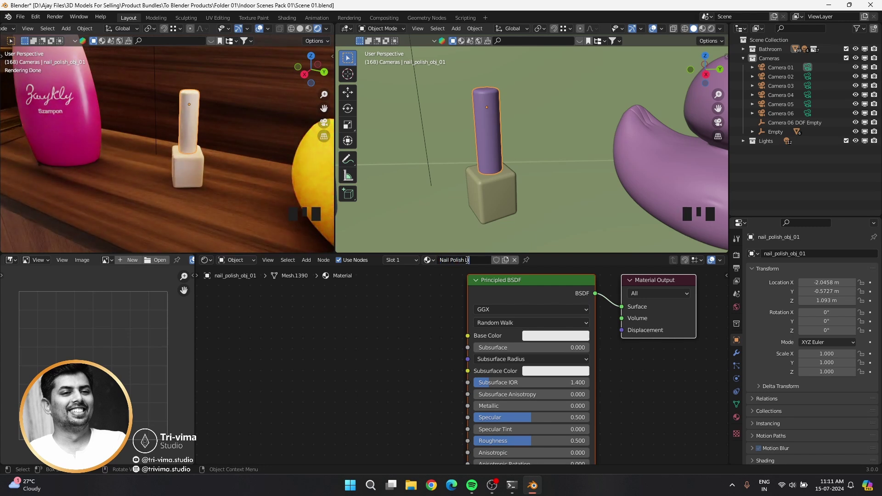
Give the Nail Polish Bottle material a Glass BSDF with roughness 0
{"action": "left_click", "coordinate": [487, 199]}
{"action": "left_click", "coordinate": [489, 299]}
{"action": "key", "text": "x"}
{"action": "key", "text": "shift+a"}
{"action": "key", "text": "s"}
{"action": "left_click", "coordinate": [319, 311]}
{"action": "key", "text": "KP_Decimal"}
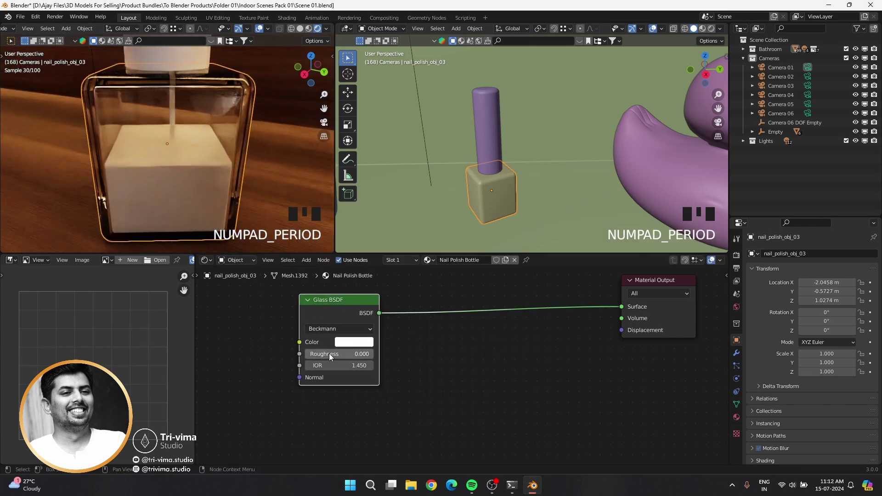
{"action": "left_click_drag", "start_coordinate": [333, 310], "coordinate": [253, 305]}
Add a Glossy BSDF to mix with the glass for the bottle
{"action": "key", "text": "shift+a"}
{"action": "right_click", "coordinate": [268, 311]}
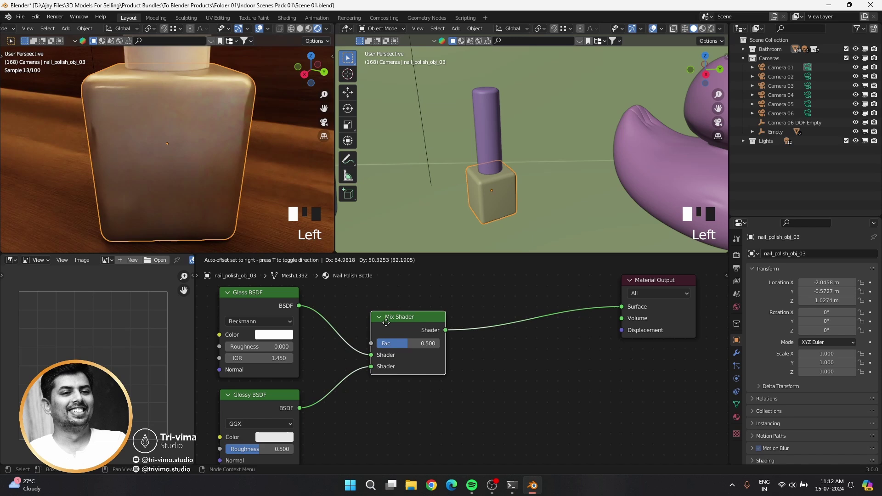
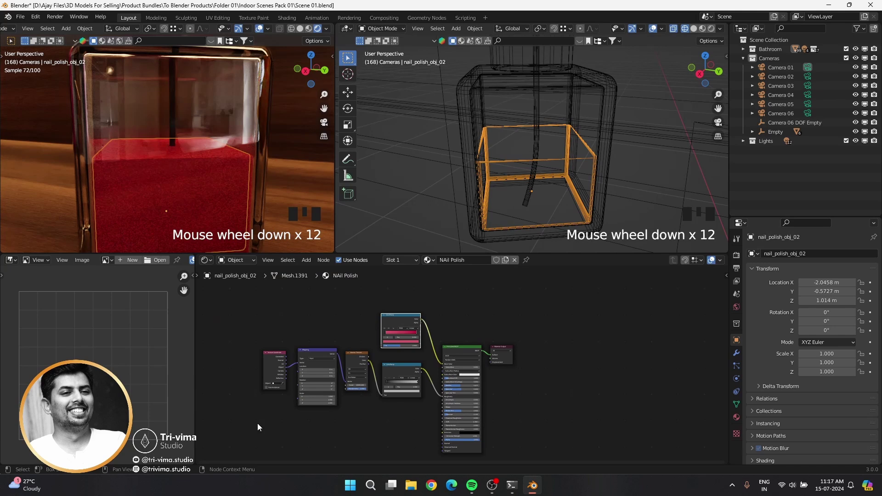
Bring the nail polish node tree into view in the Shader Editor
{"action": "scroll", "scroll_direction": "up", "scroll_amount": 3}
{"action": "middle_click", "coordinate": [298, 404]}
{"action": "left_click_drag", "start_coordinate": [297, 400], "coordinate": [307, 372]}
{"action": "left_click_drag", "start_coordinate": [293, 408], "coordinate": [440, 373]}
Feed a pinkish-red colour into the Principled BSDF subsurface colour with subsurface 0.05
{"action": "key", "text": "shift+a"}
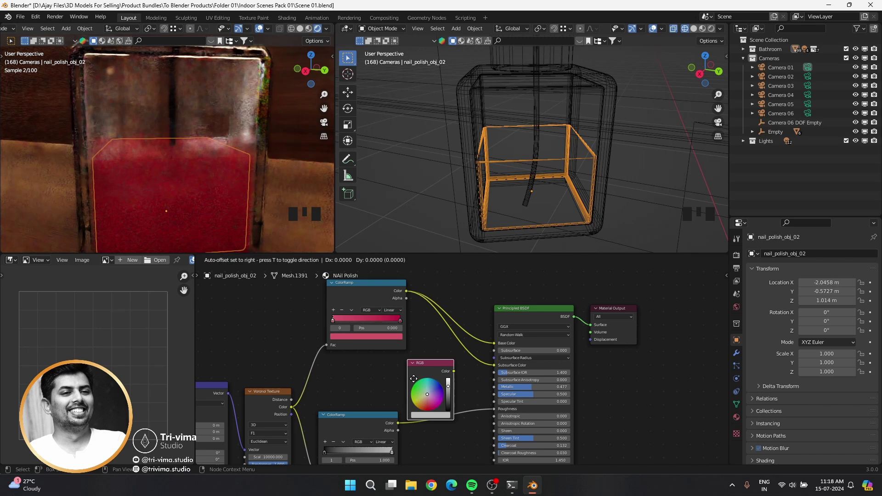
{"action": "left_click_drag", "start_coordinate": [414, 404], "coordinate": [448, 358]}
{"action": "left_click_drag", "start_coordinate": [450, 356], "coordinate": [503, 353]}
{"action": "key", "text": "KP_0"}
{"action": "key", "text": "KP_Enter"}
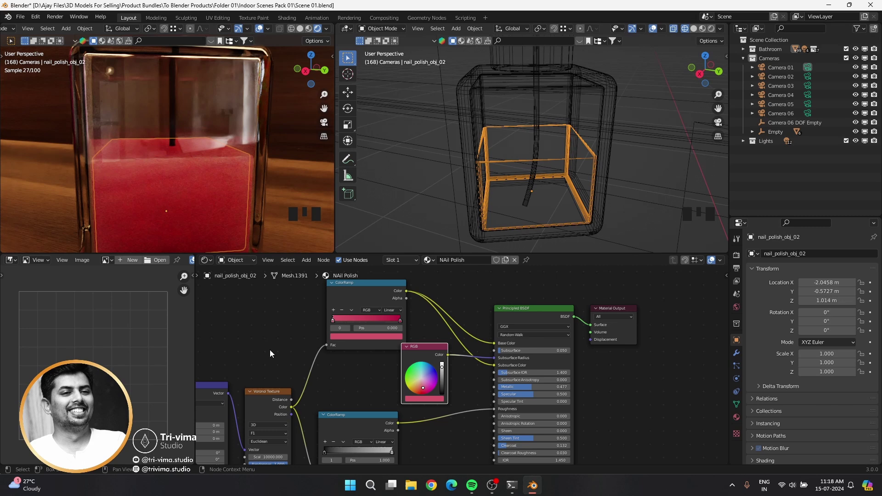
{"action": "left_click_drag", "start_coordinate": [456, 444], "coordinate": [491, 414]}
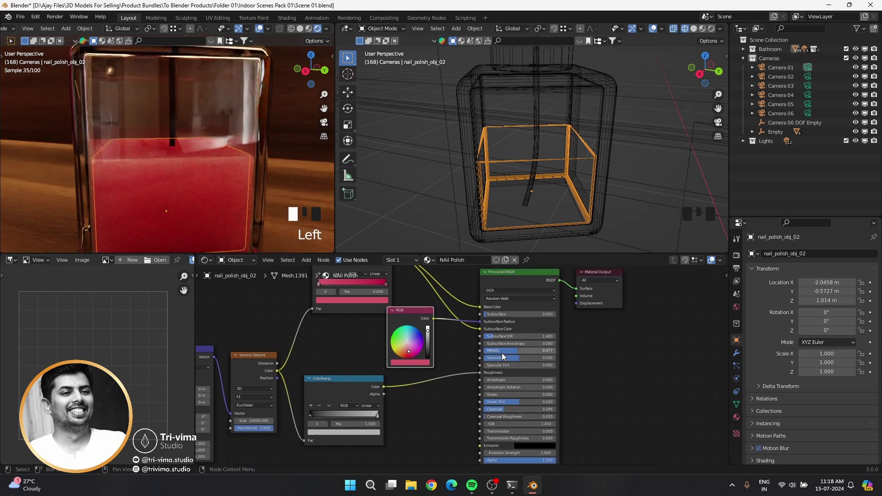
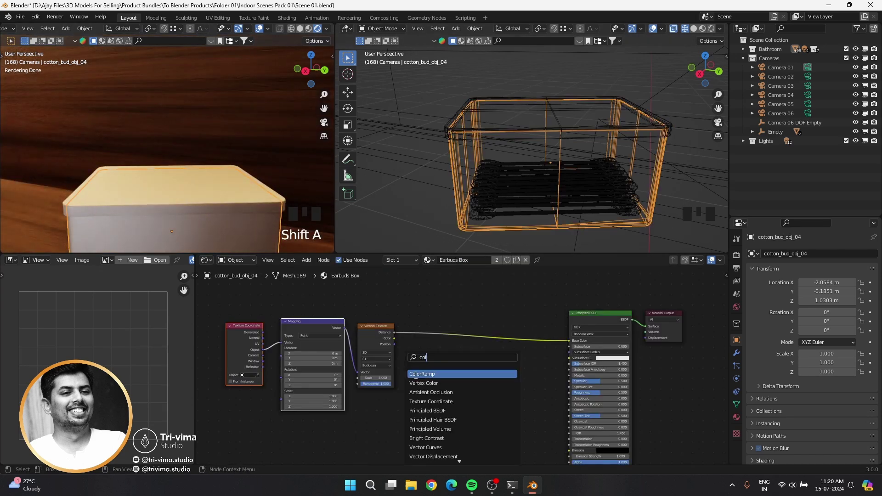
Run the Voronoi distance through a constant ColorRamp and sharpen it into a fine spot pattern
{"action": "scroll", "scroll_direction": "up", "scroll_amount": 3}
{"action": "left_click_drag", "start_coordinate": [492, 341], "coordinate": [341, 398]}
{"action": "left_click_drag", "start_coordinate": [341, 397], "coordinate": [391, 426]}
{"action": "middle_click", "coordinate": [309, 345]}
{"action": "left_click_drag", "start_coordinate": [316, 368], "coordinate": [163, 203]}
{"action": "left_click_drag", "start_coordinate": [163, 203], "coordinate": [174, 200]}
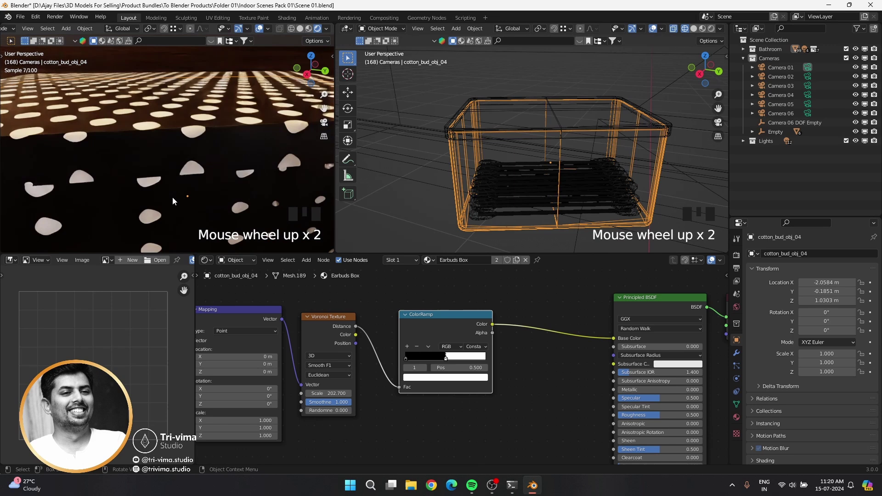
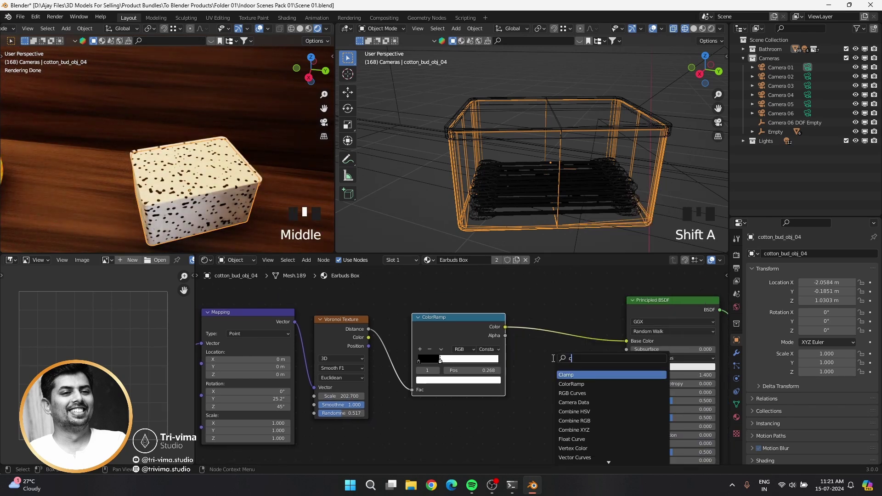
Insert a Mix node before the shader with blue and light-blue colours for the earbuds box
{"action": "key", "text": "shift+a"}
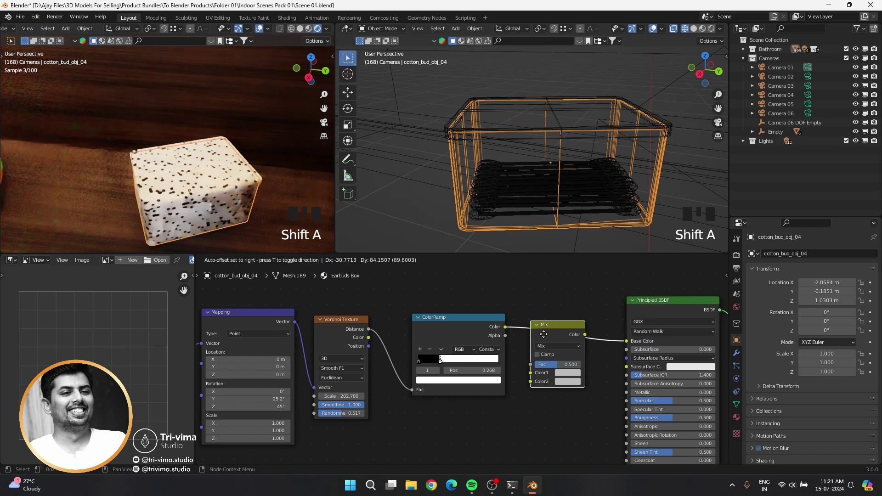
{"action": "left_click_drag", "start_coordinate": [539, 381], "coordinate": [572, 381]}
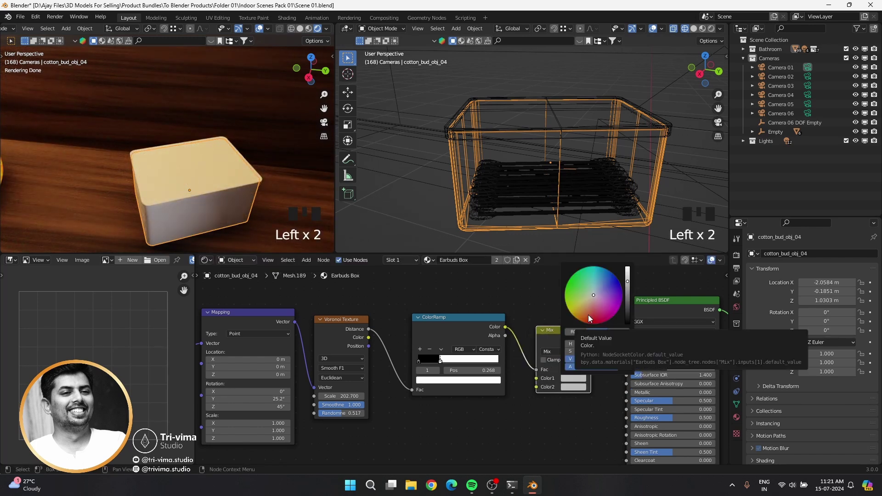
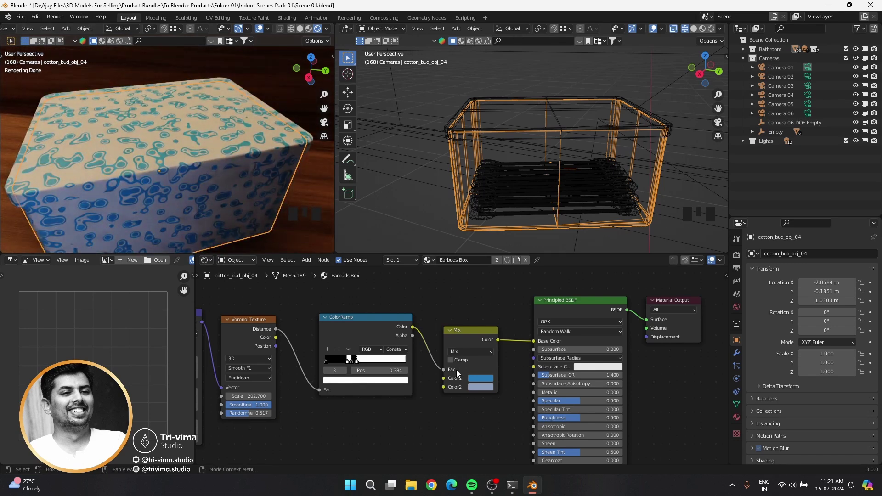
{"action": "left_click", "coordinate": [478, 389]}
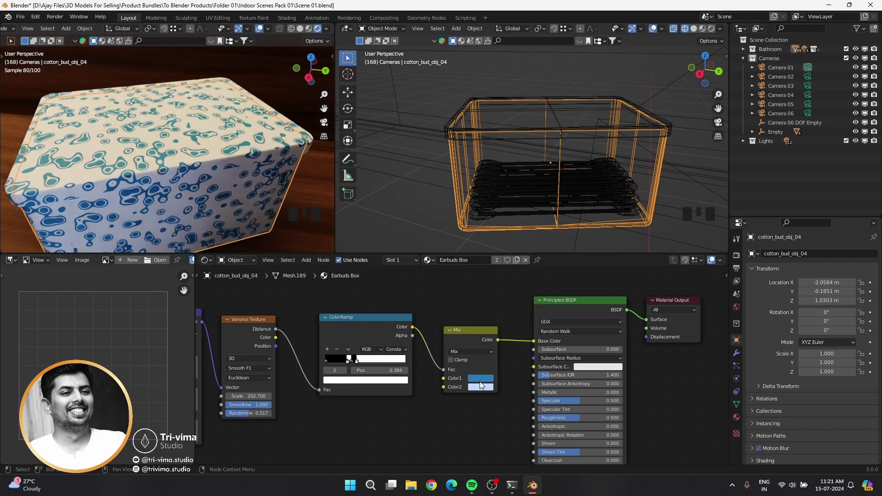
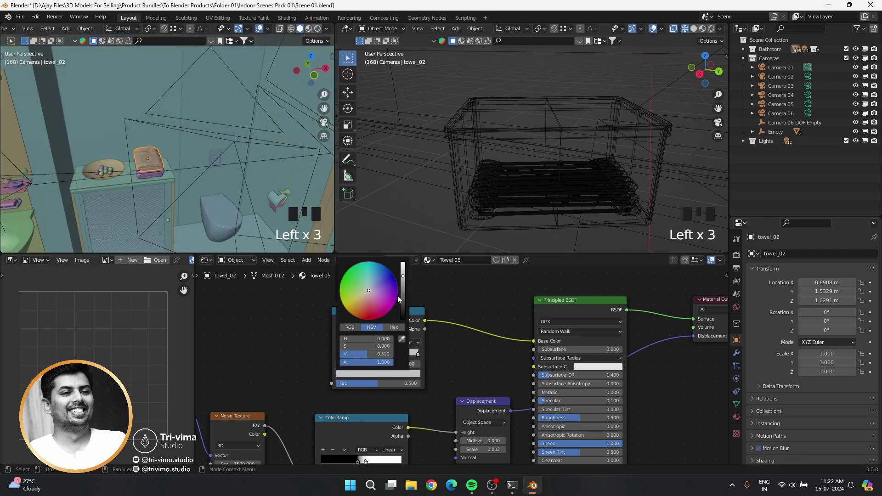
Save the scene and look over the render from the camera view
{"action": "key", "text": "ctrl+s"}
{"action": "left_click_drag", "start_coordinate": [292, 62], "coordinate": [276, 77]}
{"action": "scroll", "scroll_direction": "up", "scroll_amount": 3}
{"action": "left_click_drag", "start_coordinate": [341, 357], "coordinate": [133, 155]}
{"action": "scroll", "scroll_direction": "down", "scroll_amount": 3}
{"action": "left_click_drag", "start_coordinate": [195, 159], "coordinate": [154, 159]}
{"action": "scroll", "scroll_direction": "up", "scroll_amount": 3}
{"action": "scroll", "scroll_direction": "down", "scroll_amount": 3}
{"action": "left_click_drag", "start_coordinate": [144, 169], "coordinate": [174, 173]}
{"action": "key", "text": "KP_0"}
{"action": "left_click", "coordinate": [263, 33]}
{"action": "key", "text": "ctrl+s"}
Select the stray Empty in the Outliner and move it to the Cabinet collection
{"action": "left_click", "coordinate": [286, 65]}
{"action": "scroll", "scroll_direction": "down", "scroll_amount": 3}
{"action": "scroll", "scroll_direction": "up", "scroll_amount": 3}
{"action": "scroll", "scroll_direction": "up", "scroll_amount": 3}
{"action": "left_click", "coordinate": [752, 135]}
{"action": "left_click", "coordinate": [752, 135]}
{"action": "left_click_drag", "start_coordinate": [779, 138], "coordinate": [667, 174]}
{"action": "key", "text": "m"}
{"action": "right_click", "coordinate": [628, 195]}
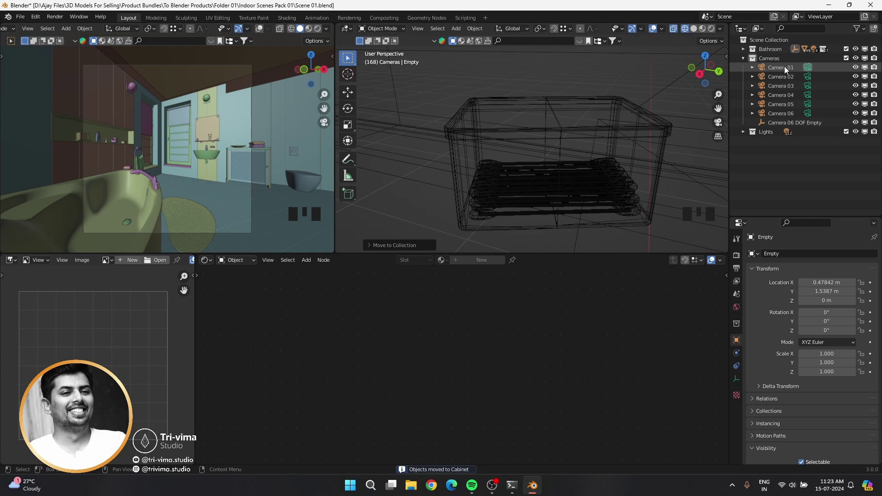
Expand the Cabinet collection in the Outliner to confirm the Empty and cabinet.001 sit inside it
{"action": "left_click", "coordinate": [745, 54]}
{"action": "scroll", "scroll_direction": "down", "scroll_amount": 3}
{"action": "left_click_drag", "start_coordinate": [754, 116], "coordinate": [754, 117]}
{"action": "scroll", "scroll_direction": "down", "scroll_amount": 3}
{"action": "left_click", "coordinate": [765, 170]}
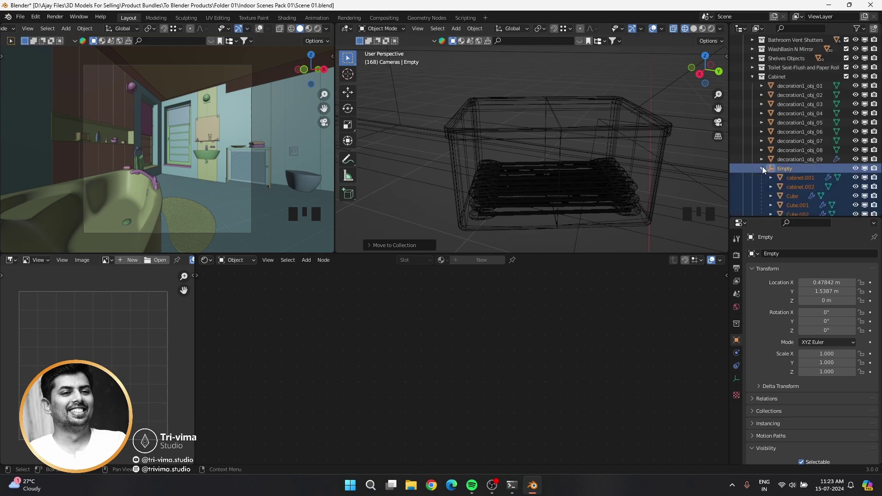
{"action": "left_click", "coordinate": [764, 173]}
Save the scene and select the floor object to show its Ground material
{"action": "scroll", "scroll_direction": "down", "scroll_amount": 3}
{"action": "left_click_drag", "start_coordinate": [499, 184], "coordinate": [560, 145]}
{"action": "key", "text": "ctrl+s"}
{"action": "left_click", "coordinate": [172, 241]}
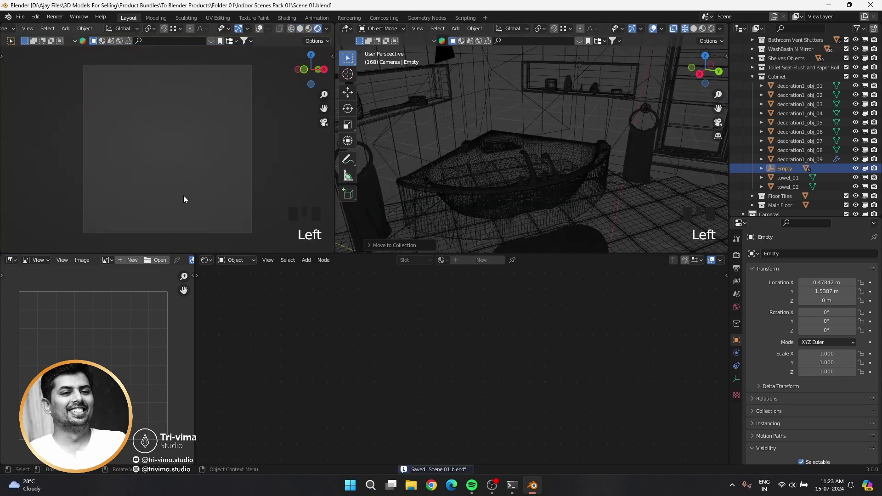
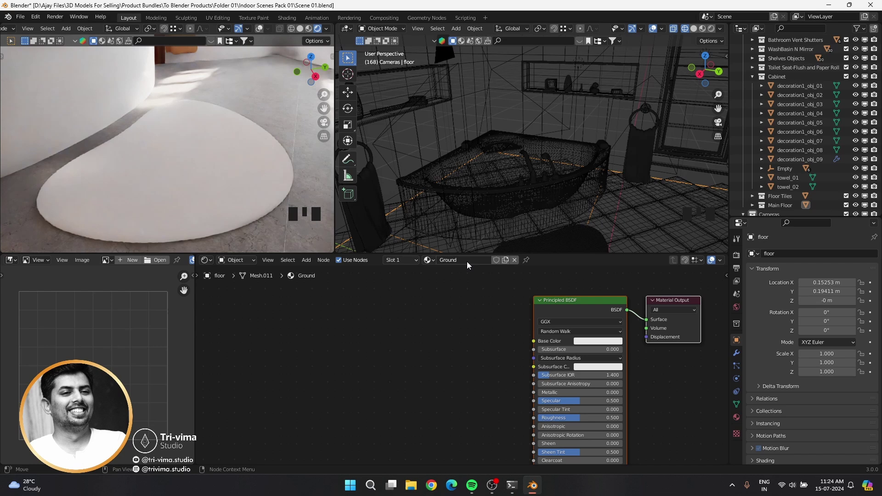
Set the Ground base colour to black and start a grey-and-white Voronoi ramp for the Floor Mat
{"action": "left_click", "coordinate": [556, 402]}
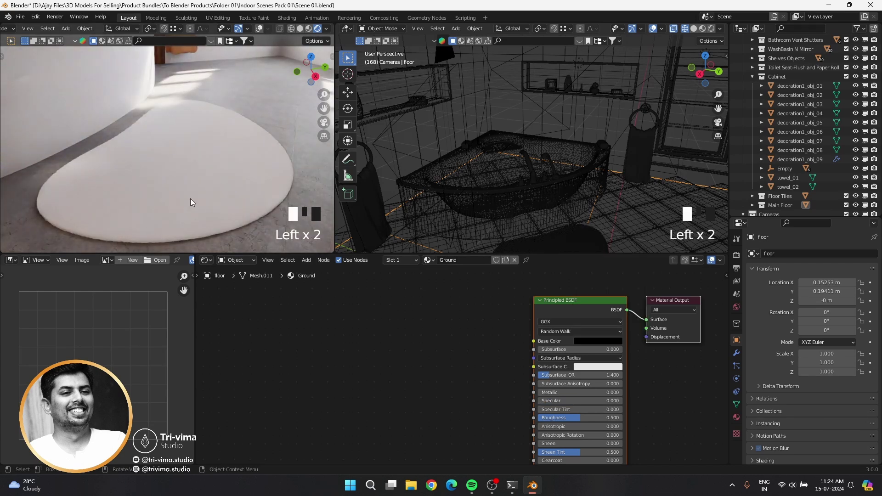
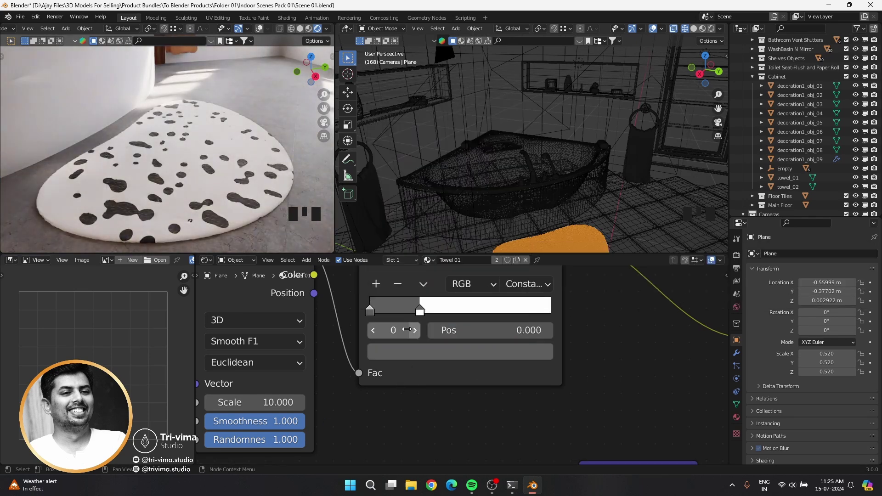
{"action": "left_click_drag", "start_coordinate": [421, 315], "coordinate": [420, 352]}
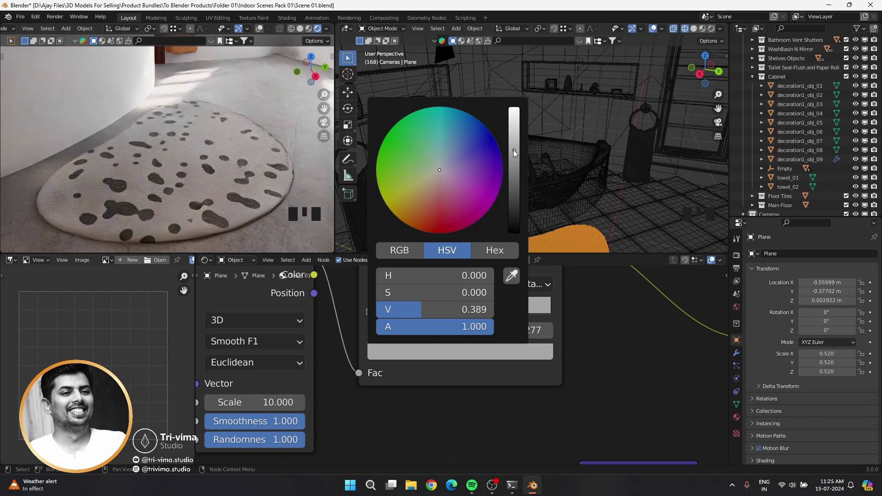
{"action": "left_click_drag", "start_coordinate": [374, 314], "coordinate": [403, 315]}
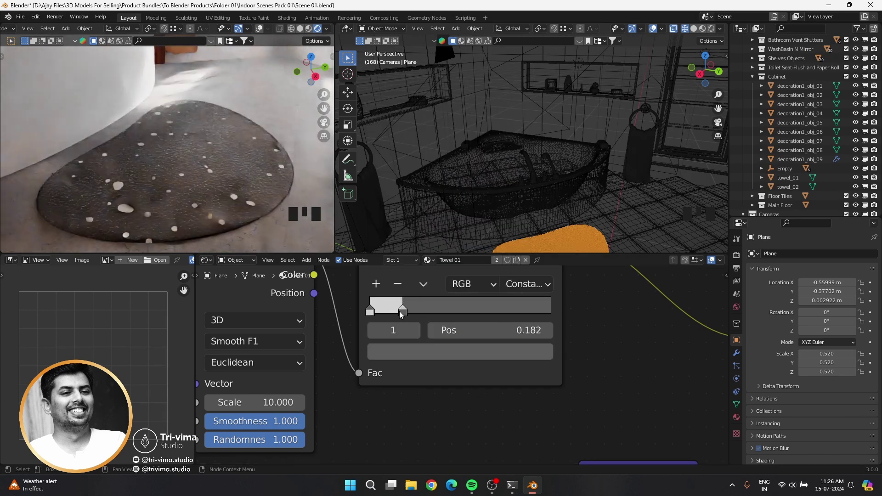
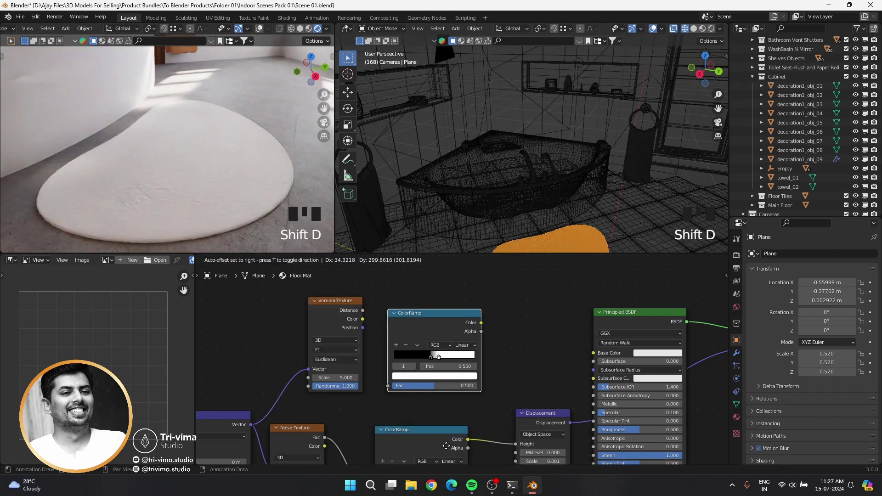
Adjust the Floor Mat colour ramp stops driving the 0.005 noise displacement
{"action": "left_click_drag", "start_coordinate": [464, 326], "coordinate": [423, 355]}
{"action": "scroll", "scroll_direction": "up", "scroll_amount": 3}
{"action": "left_click_drag", "start_coordinate": [390, 348], "coordinate": [431, 326]}
{"action": "left_click_drag", "start_coordinate": [431, 321], "coordinate": [408, 348]}
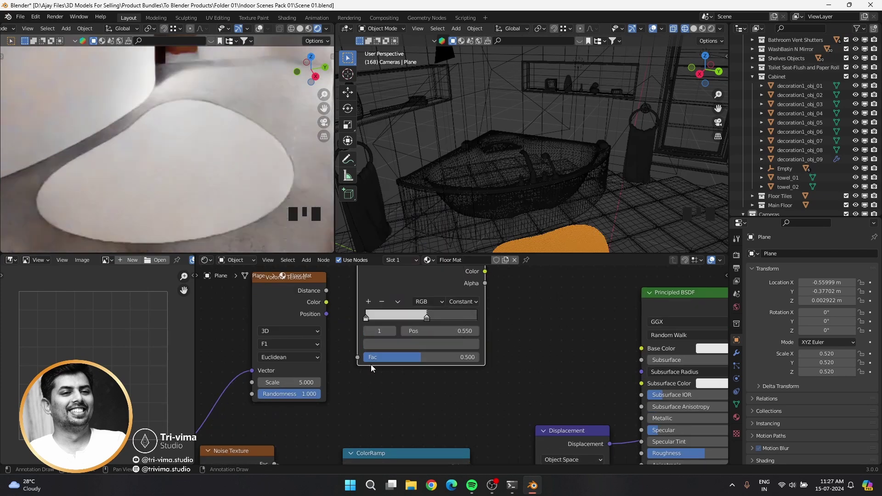
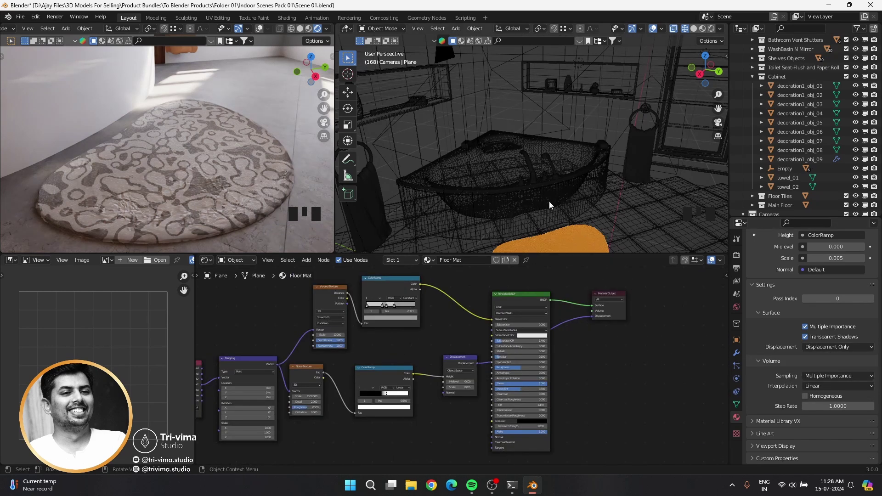
Switch to solid shading and zoom onto the floor mat to check its displacement bumps
{"action": "key", "text": "KP_Decimal"}
{"action": "scroll", "scroll_direction": "up", "scroll_amount": 3}
{"action": "left_click", "coordinate": [737, 357]}
{"action": "left_click_drag", "start_coordinate": [852, 270], "coordinate": [541, 202]}
{"action": "left_click_drag", "start_coordinate": [541, 202], "coordinate": [319, 64]}
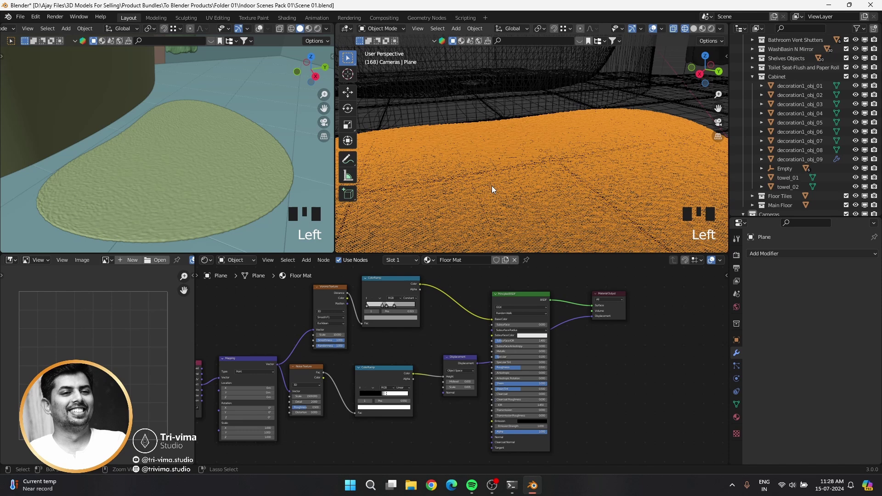